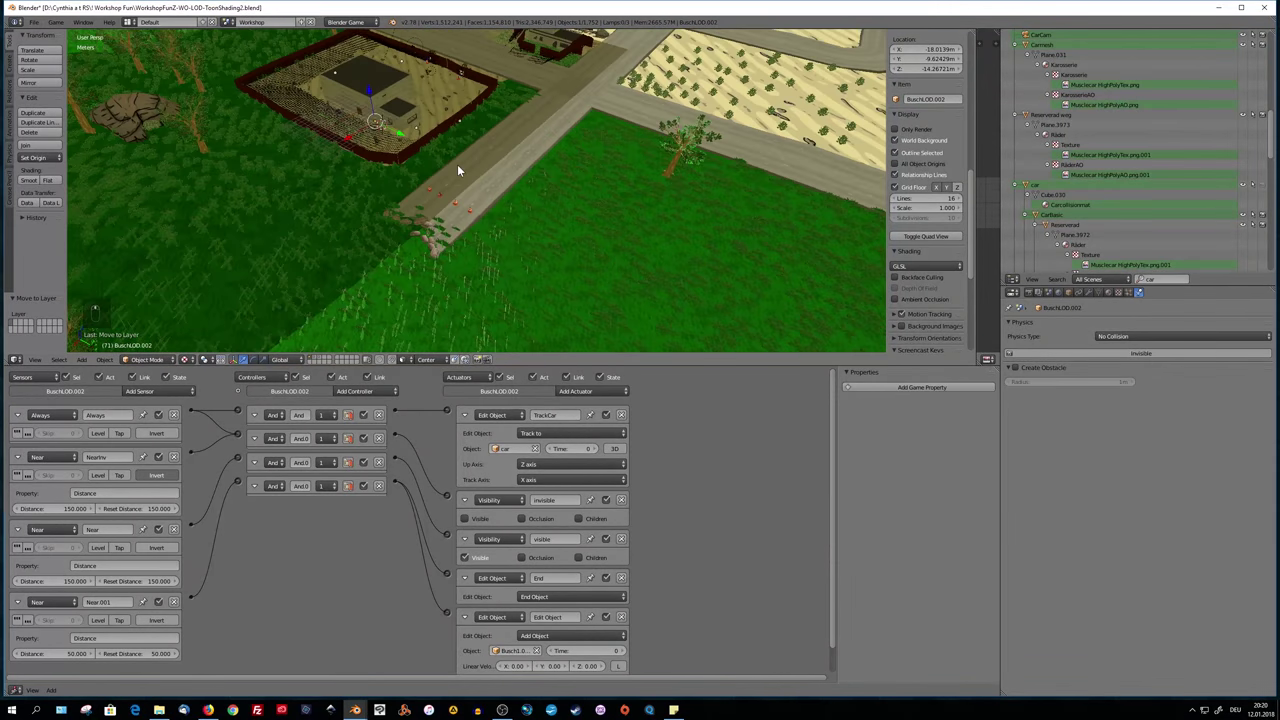
Move the BuschLOD bush object out onto the open desert sand and frame it in view
drag(420, 179, 563, 207)
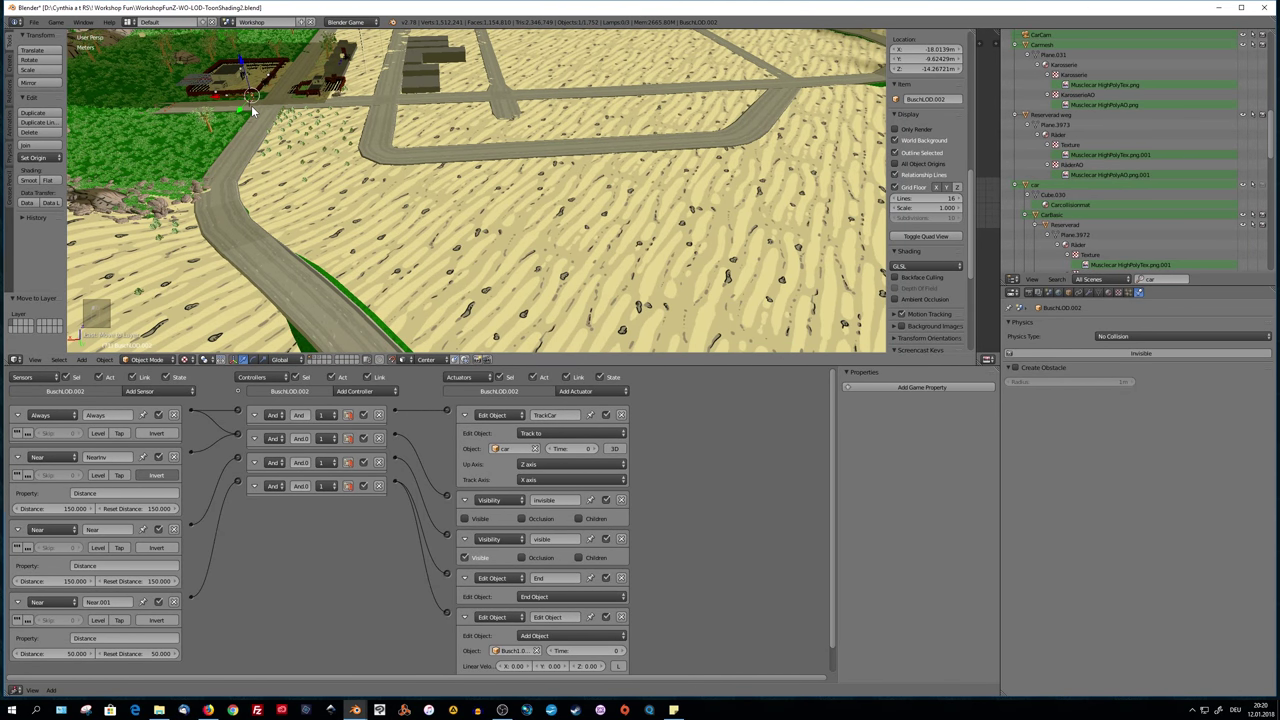
key(g)
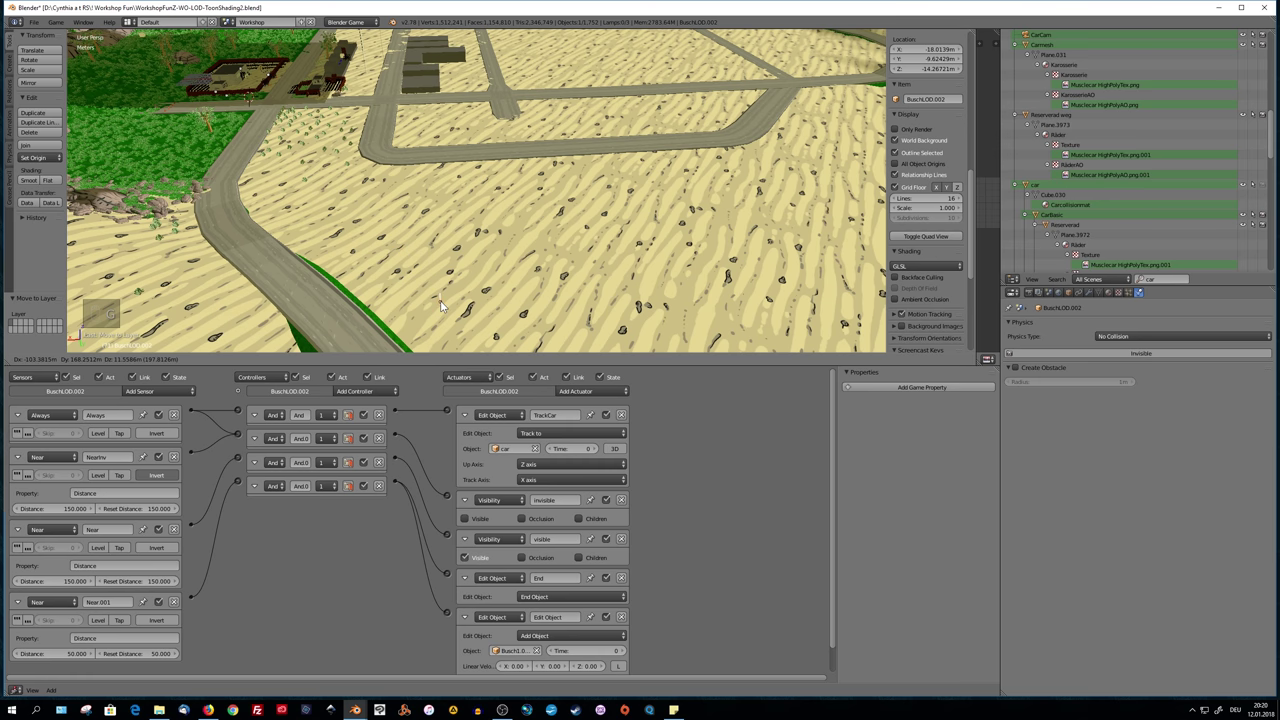
drag(492, 333, 536, 301)
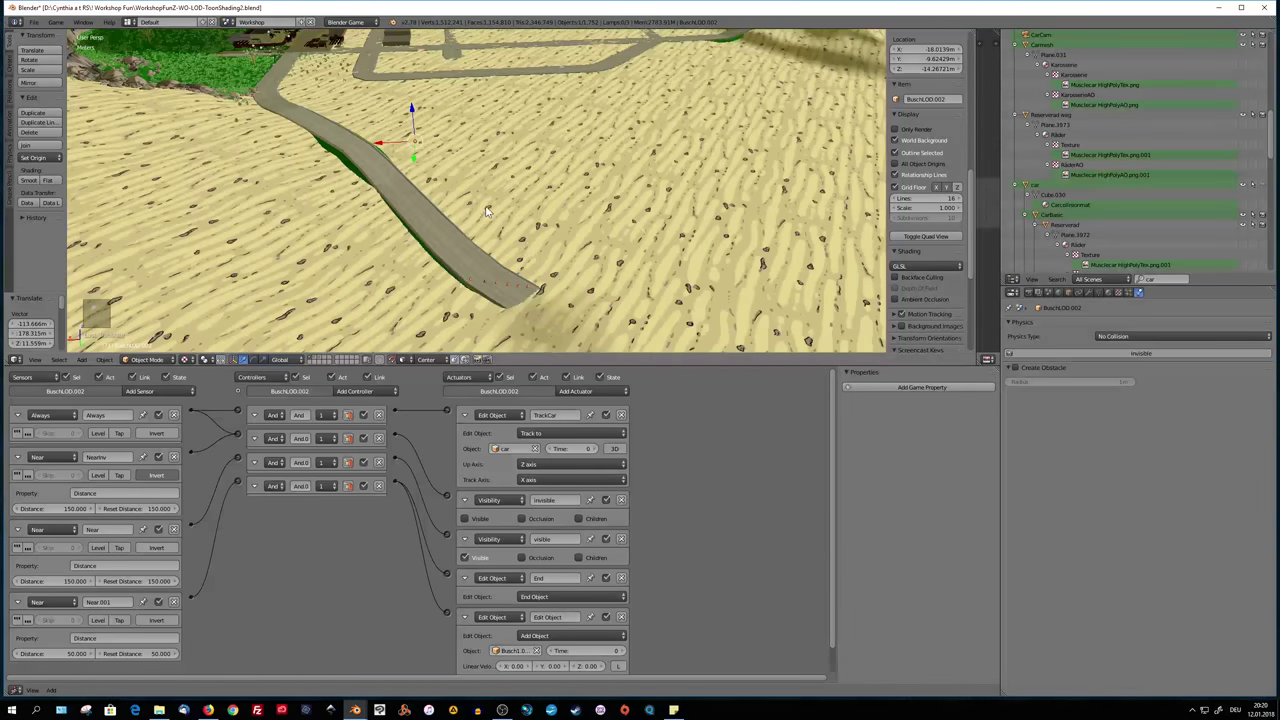
key(g)
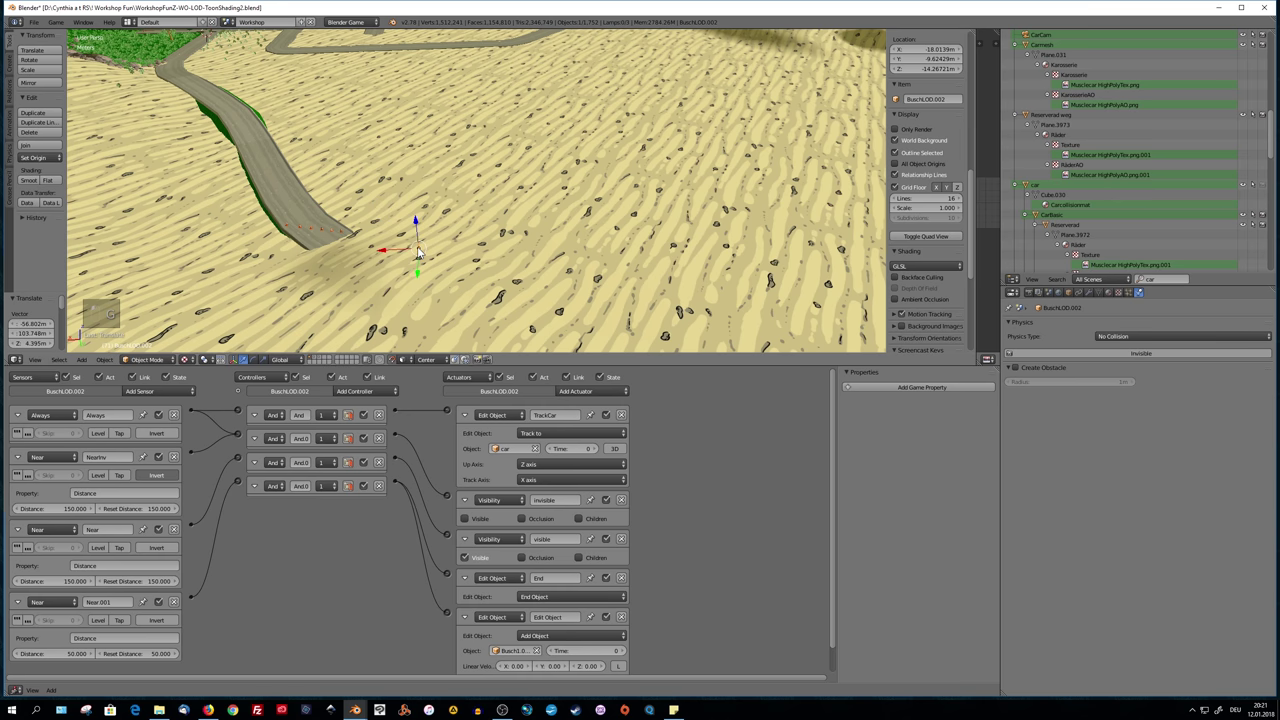
key(KP_Decimal)
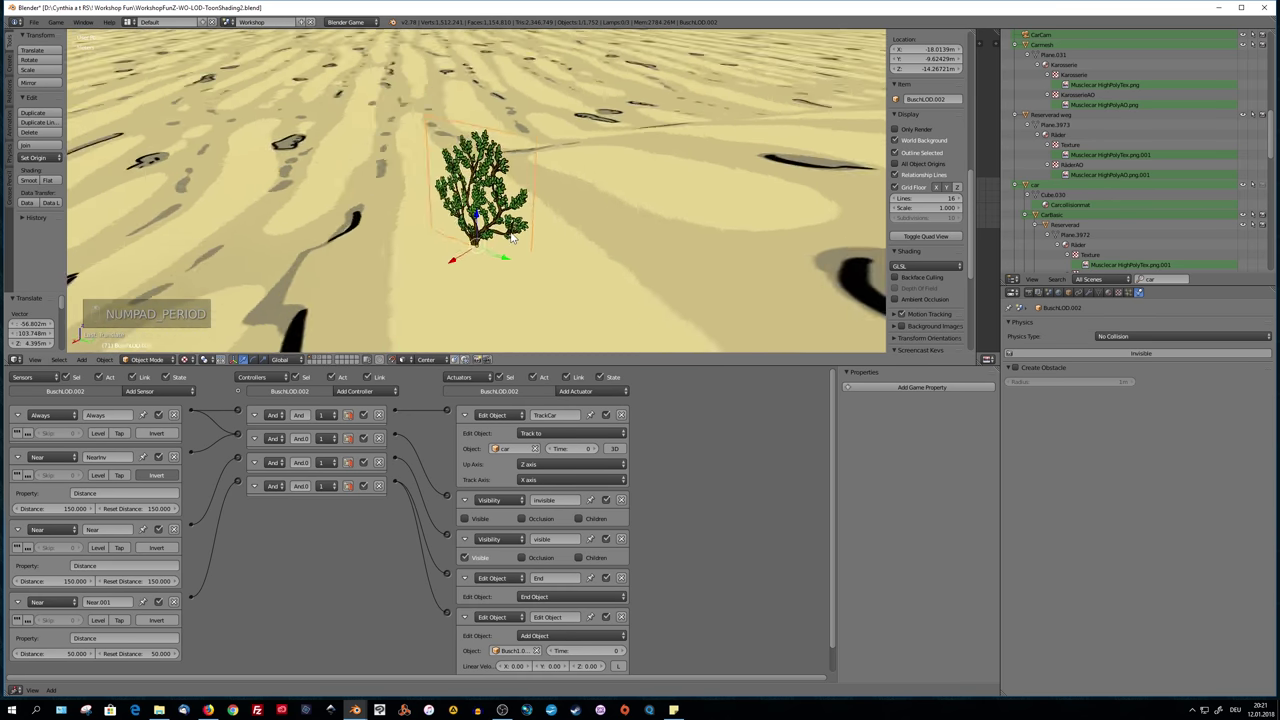
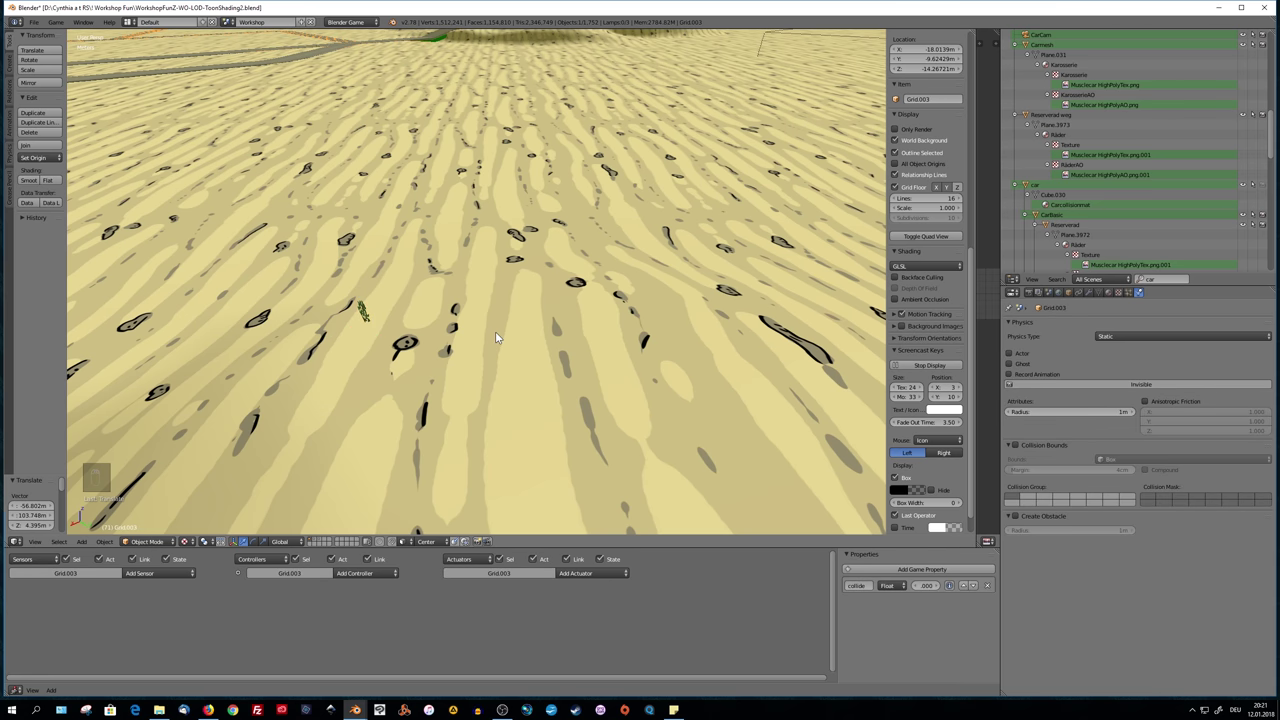
Duplicate a patch of faces on the ground grid and separate it into its own object
key(g)
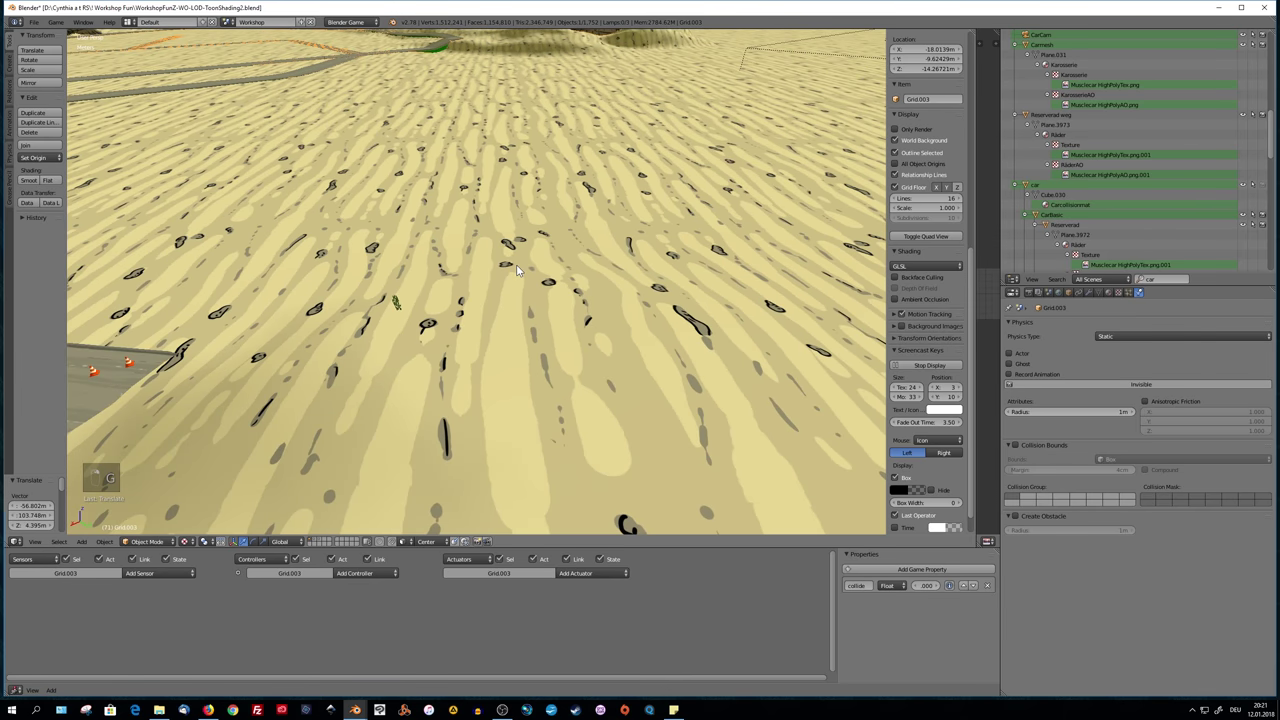
key(Tab)
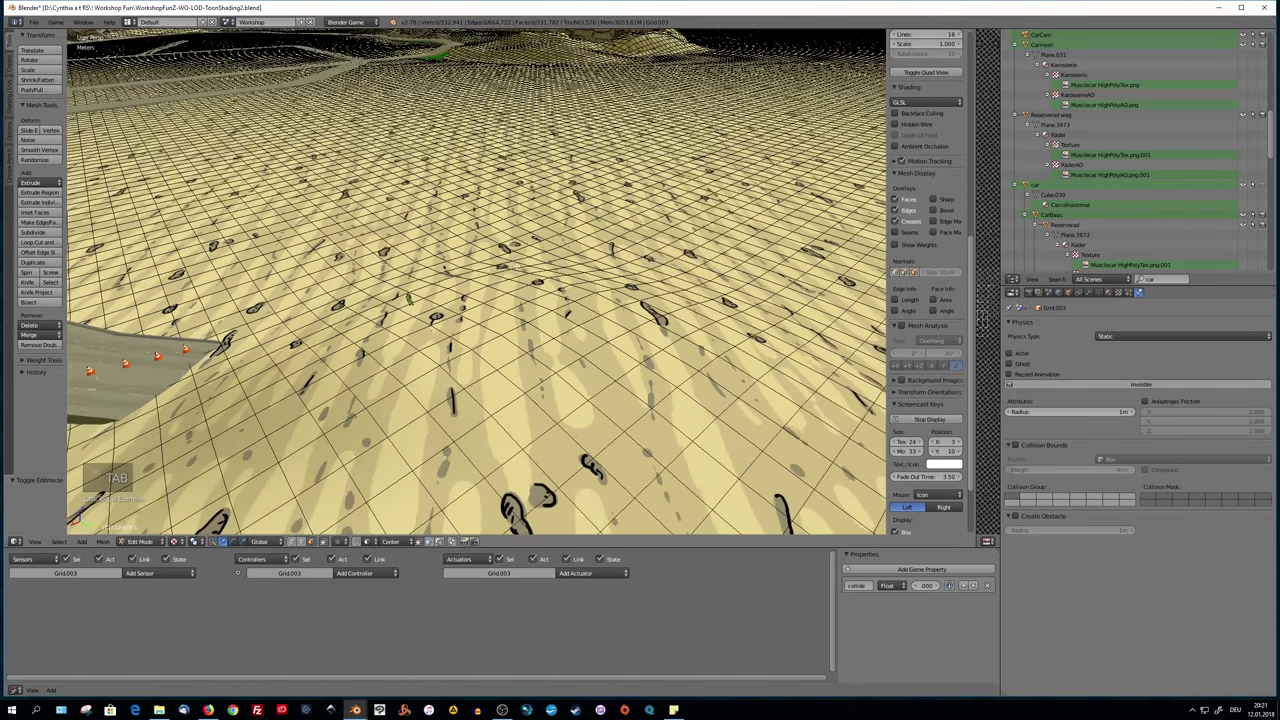
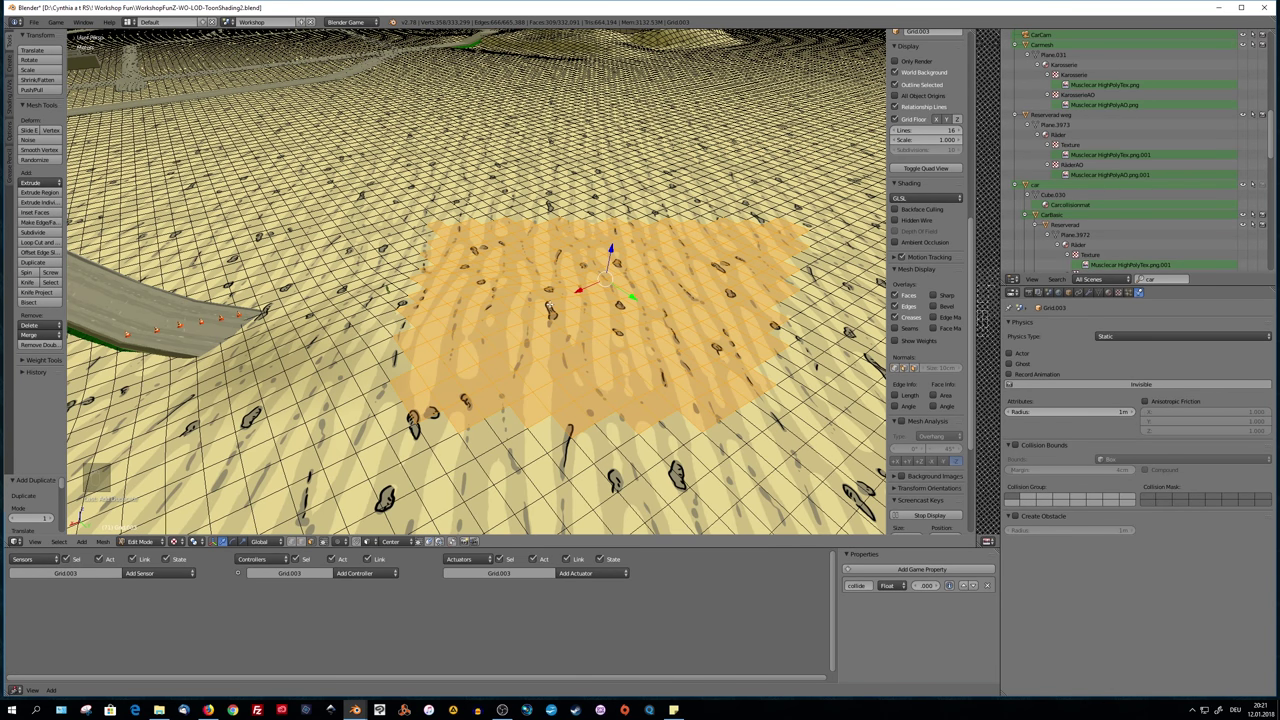
key(p)
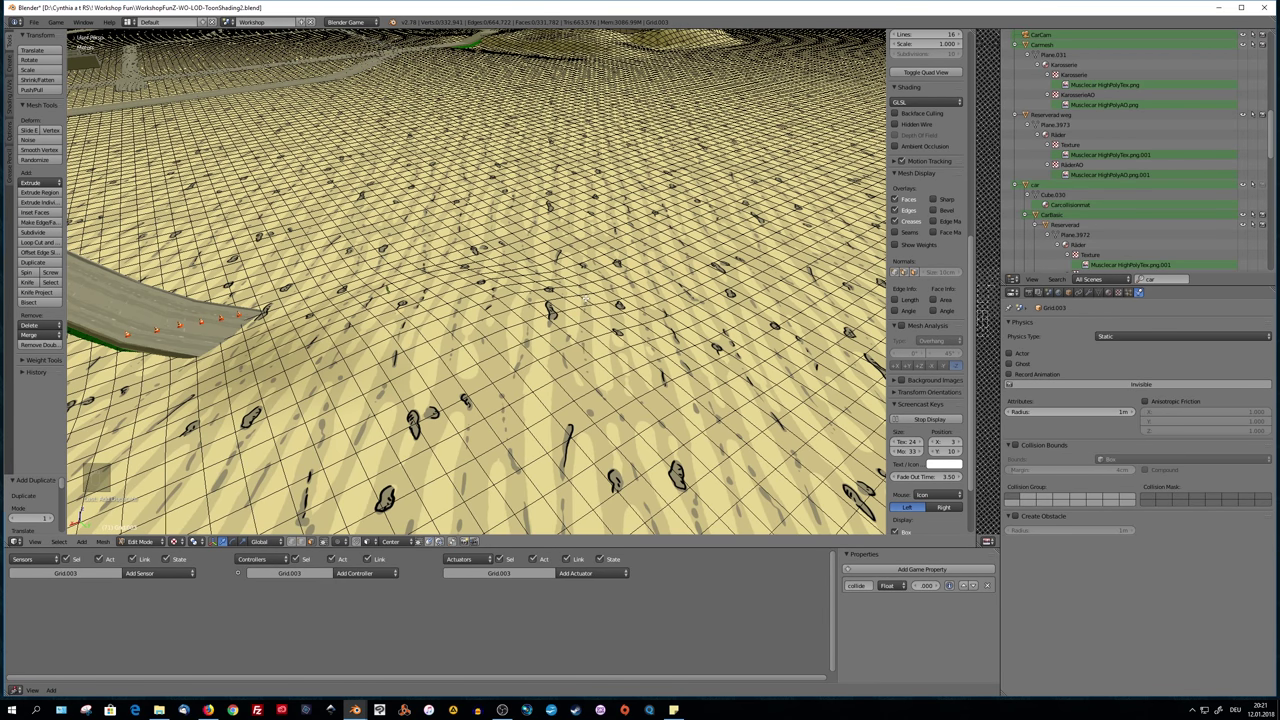
key(Tab)
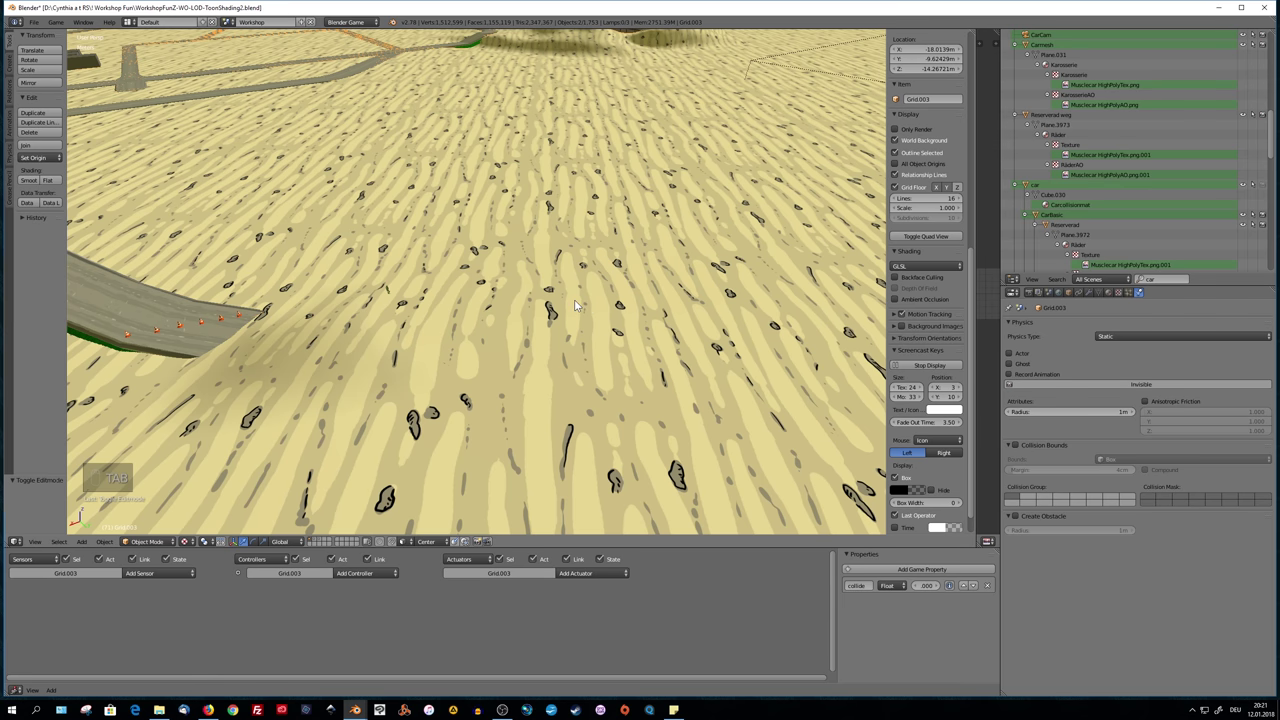
Set the separated patch Grid.043's origin to its own geometry and bring it back into view
key(g)
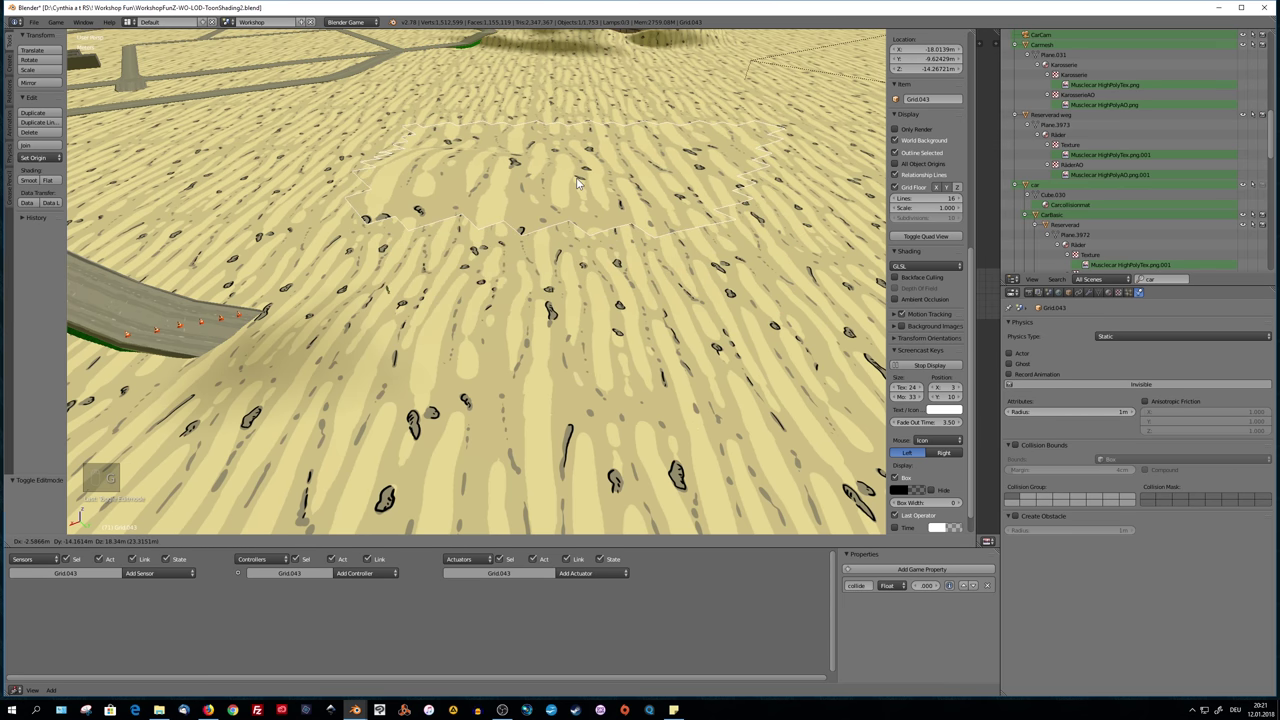
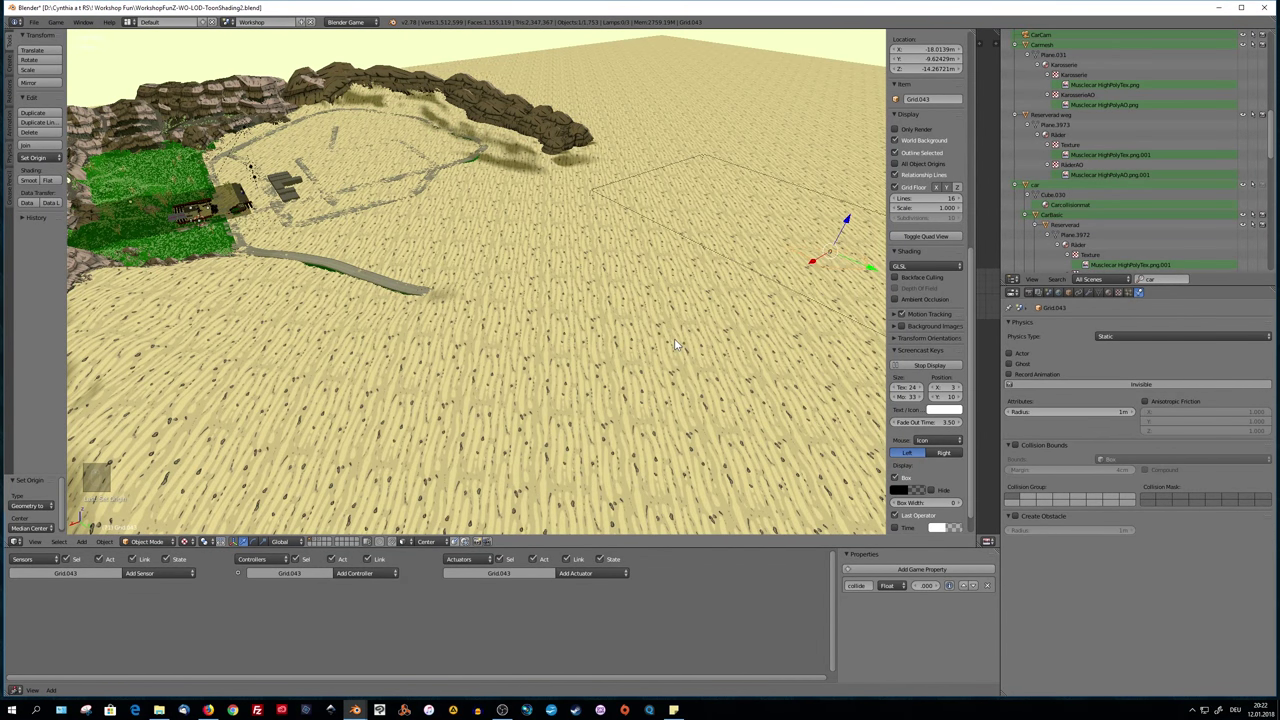
key(ctrl+z)
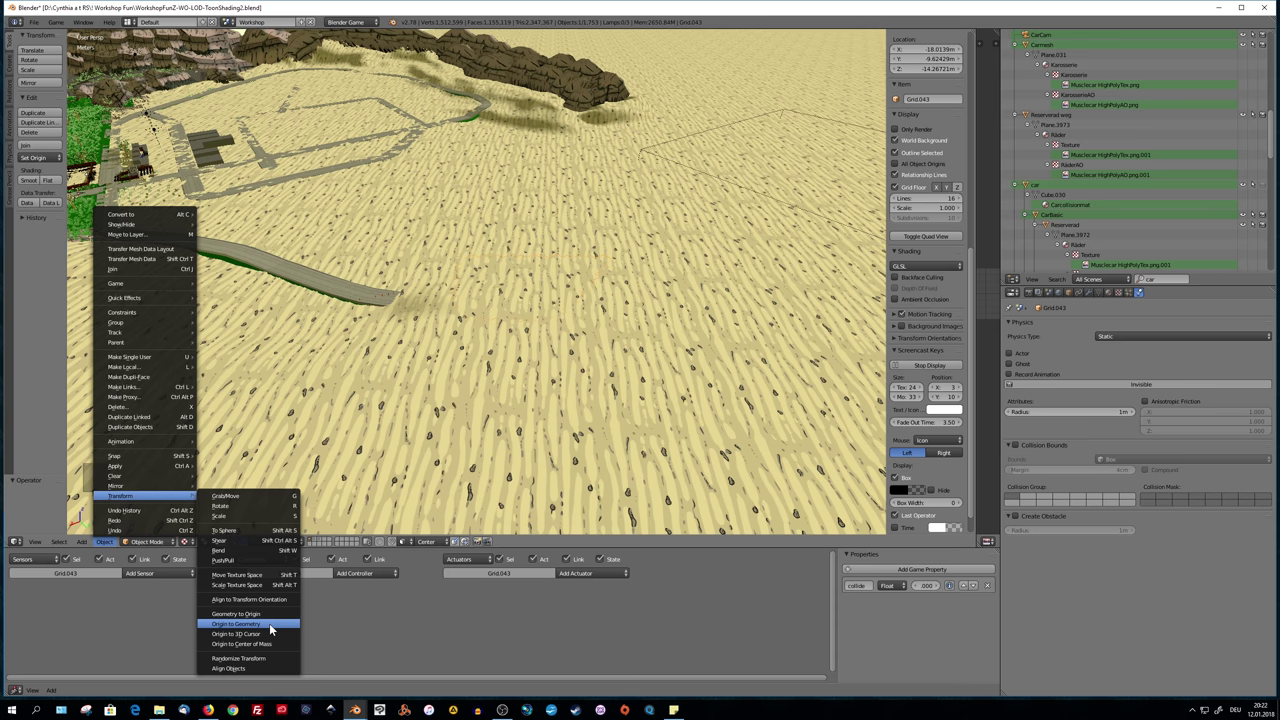
key(KP_Decimal)
drag(446, 357, 433, 382)
drag(504, 325, 527, 326)
key(g)
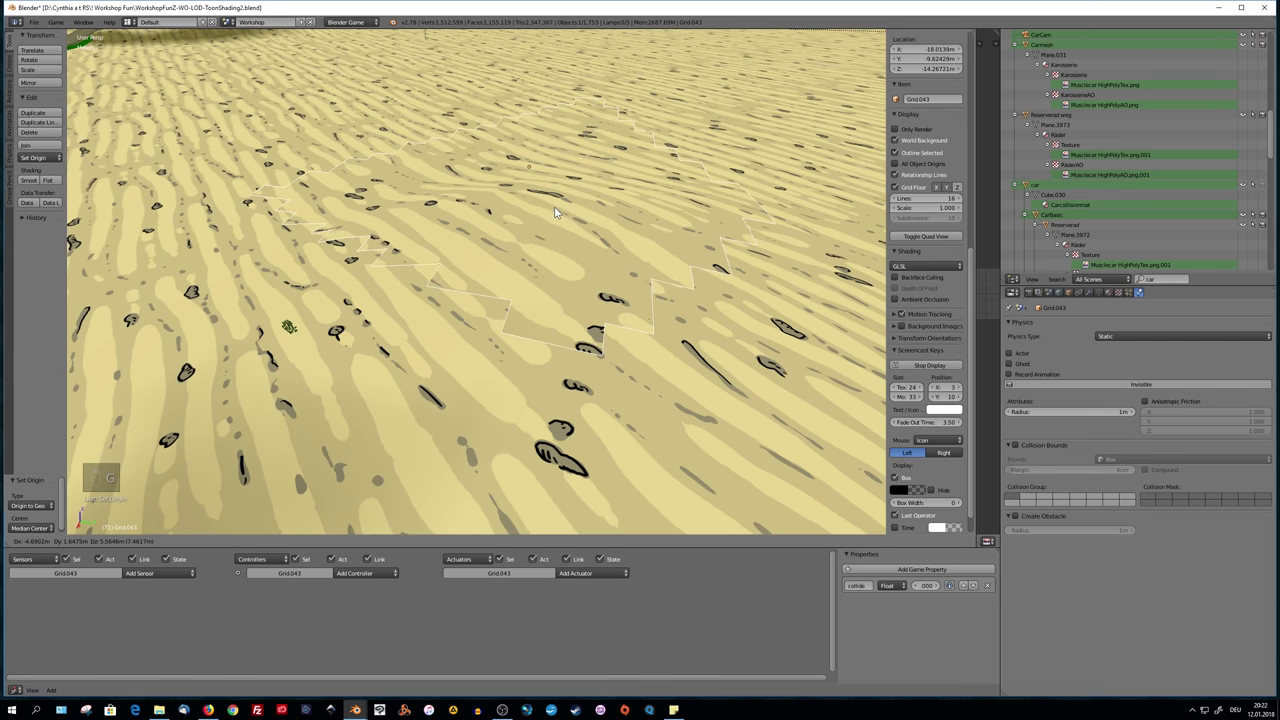
Set the particle Dupli Object to BuschLOD and enable Advanced emission settings
drag(457, 289, 489, 281)
drag(485, 277, 514, 295)
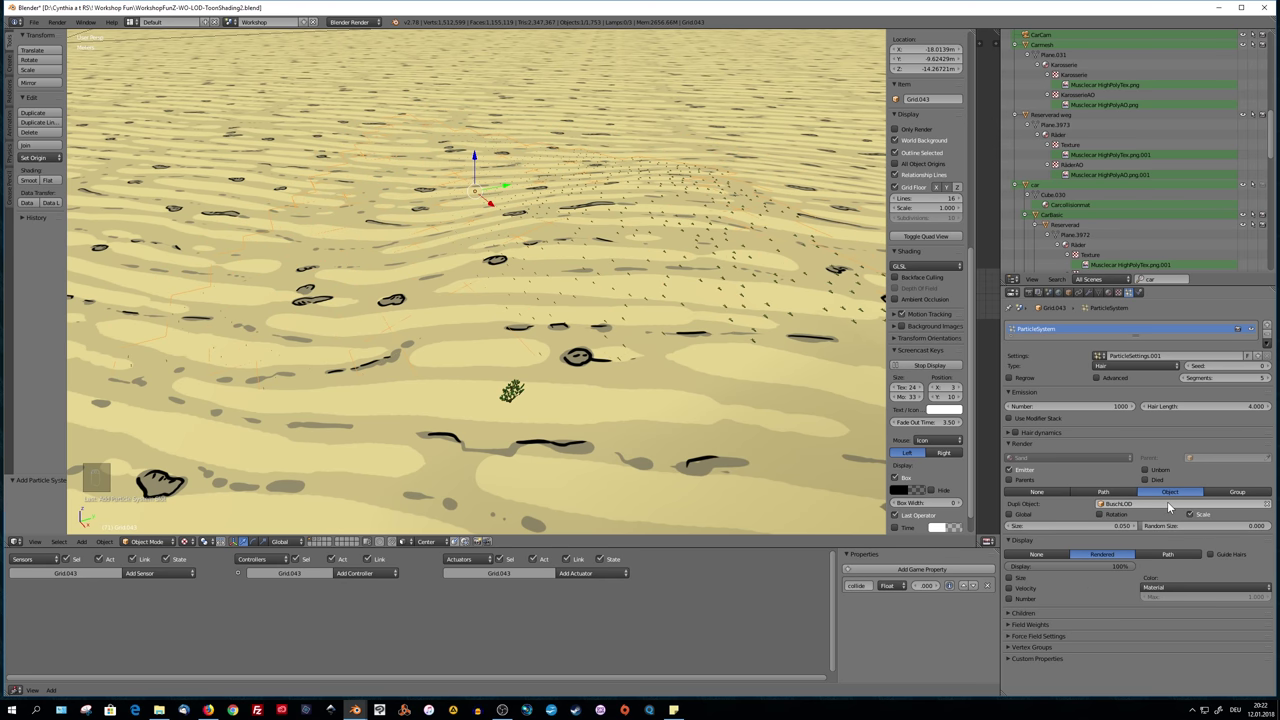
middle_click(695, 403)
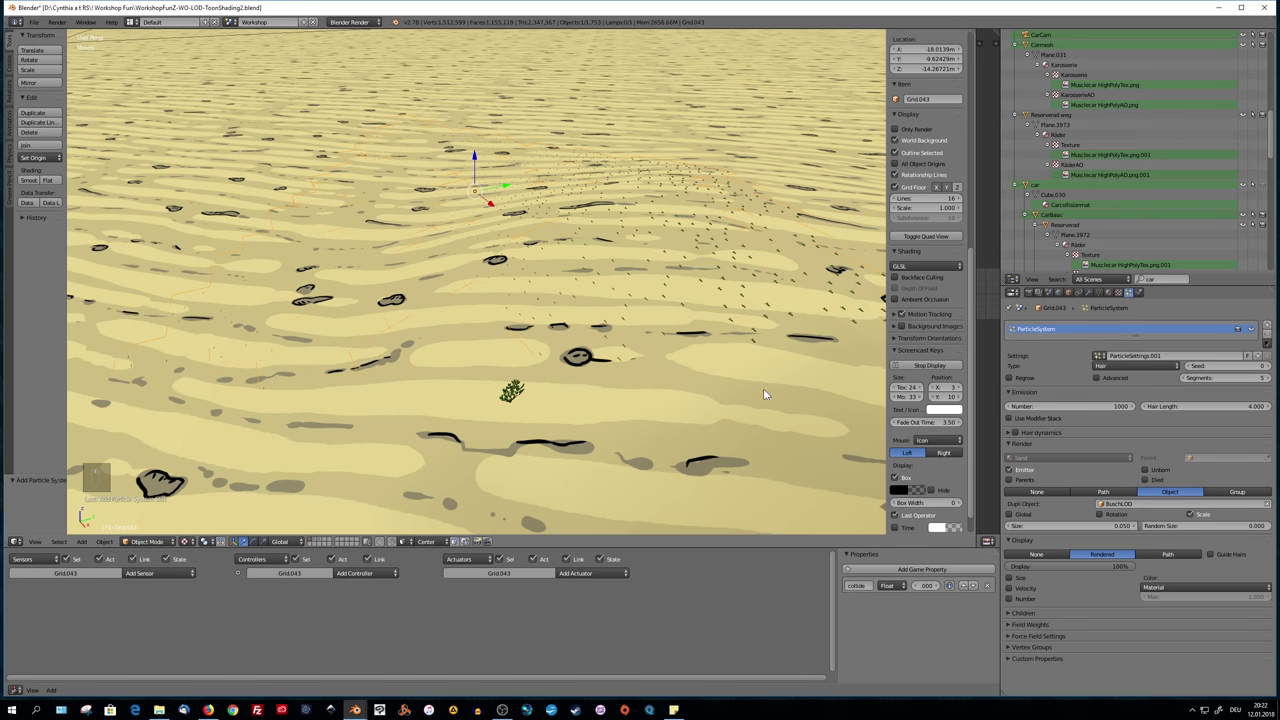
Give the bushes Global X rotation, size 0.210, random size 0.204 and a count of 152
drag(773, 388, 723, 379)
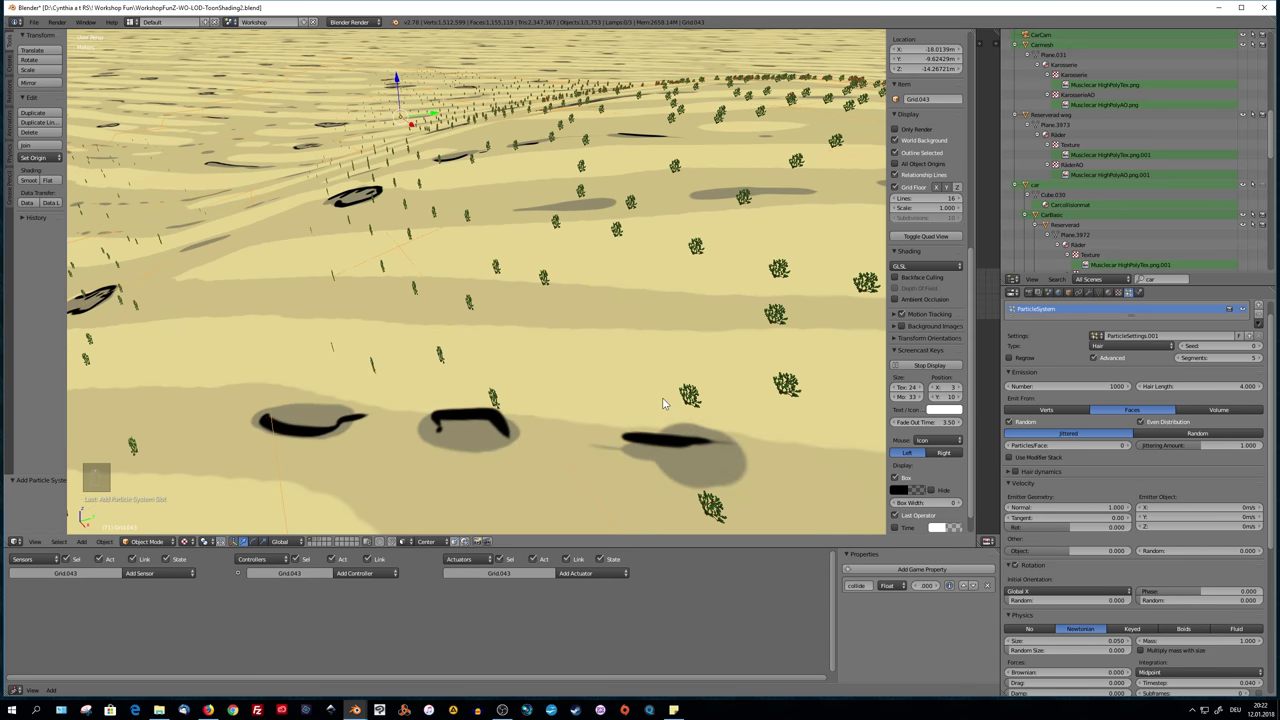
drag(693, 381, 700, 361)
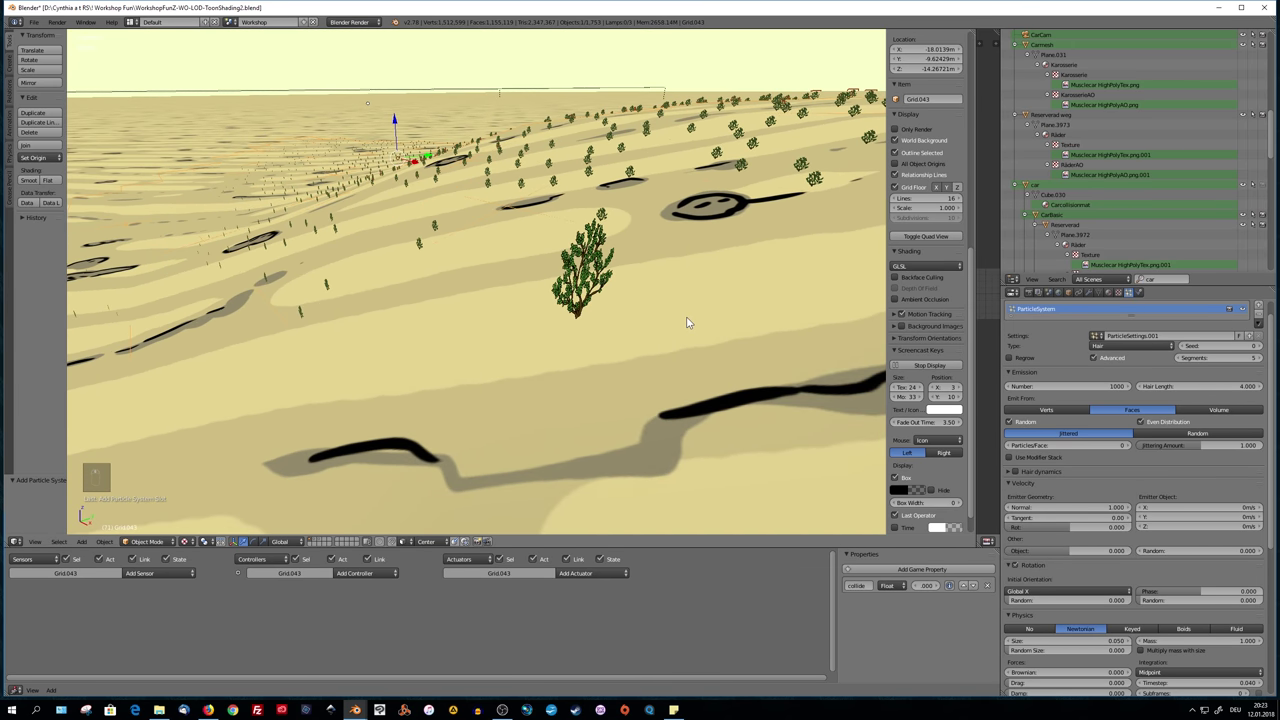
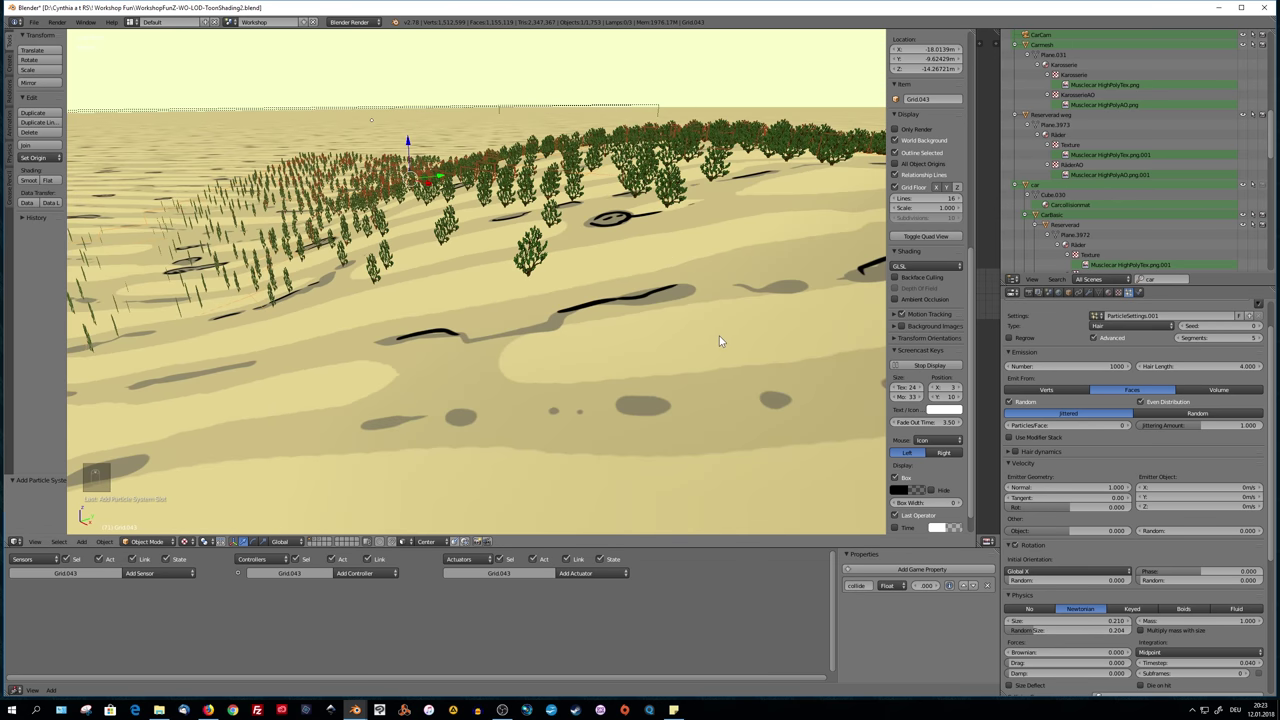
middle_click(722, 338)
drag(720, 339, 721, 356)
drag(674, 342, 710, 349)
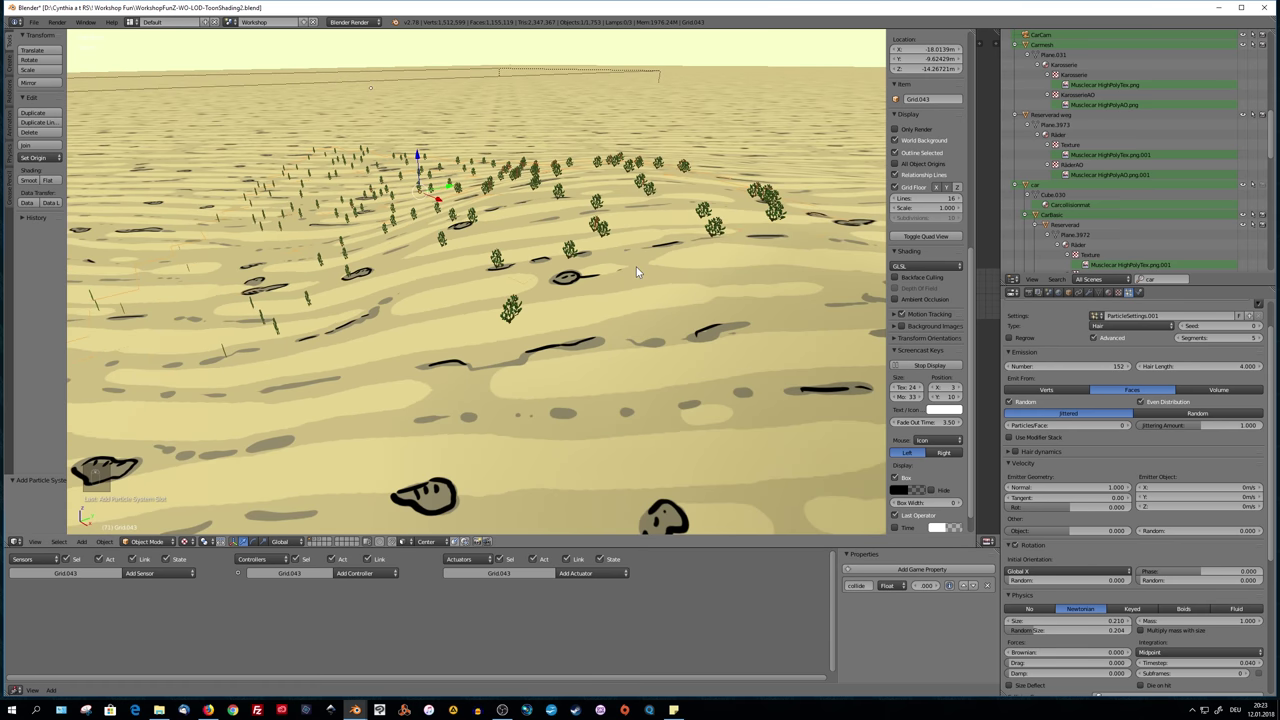
Make the bush duplicates real and remove the ground patch's particle system
key(g)
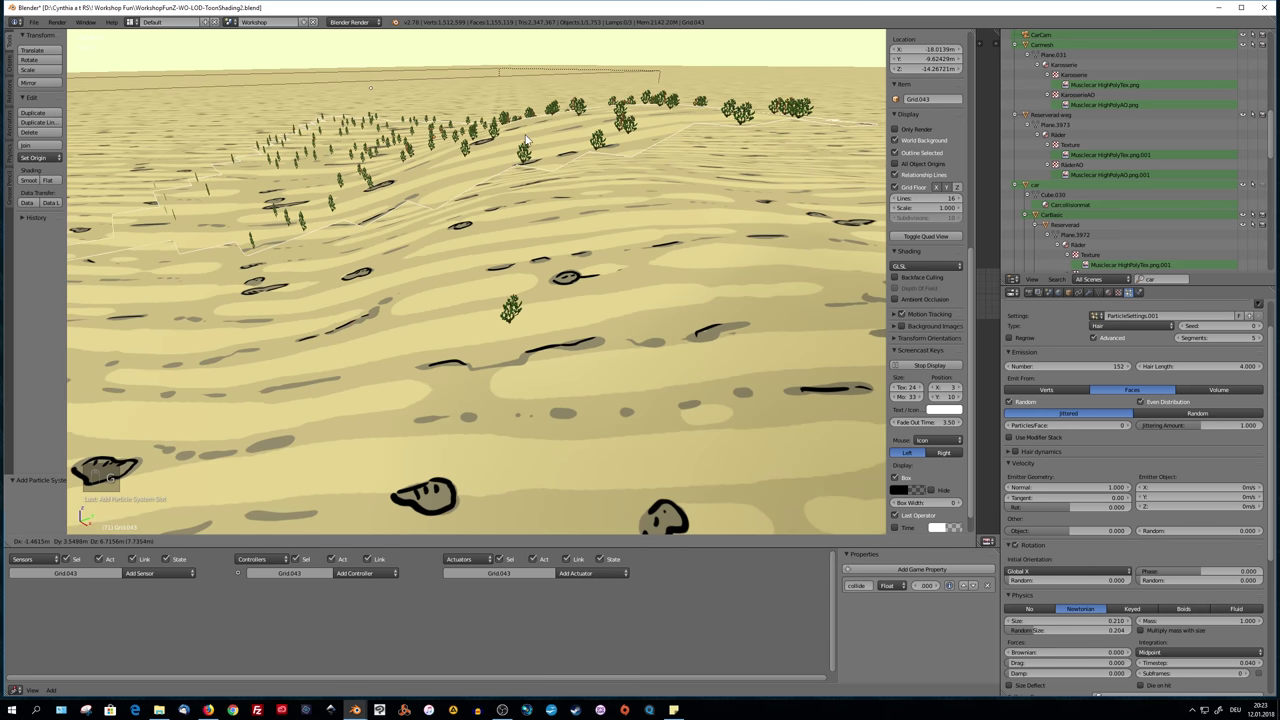
key(g)
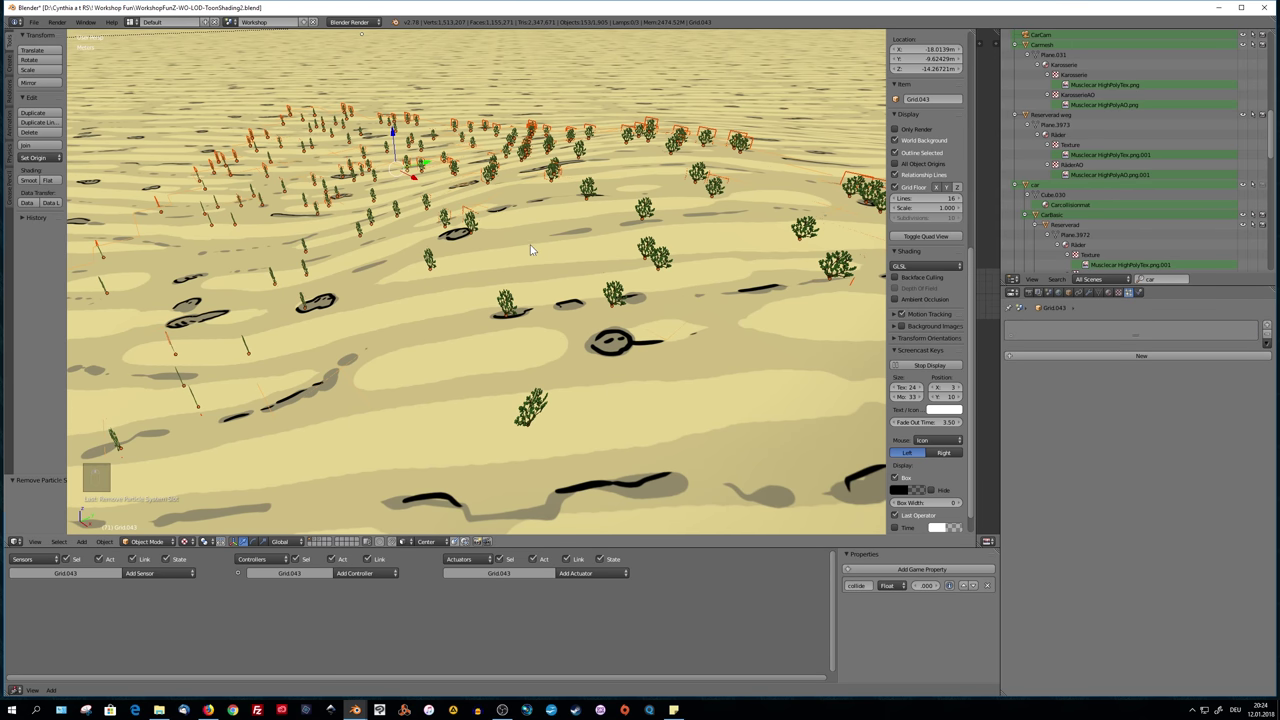
Delete the leftover object and inspect the bush copies' Near sensors and Track To/Visibility actuators
key(Tab)
key(Tab)
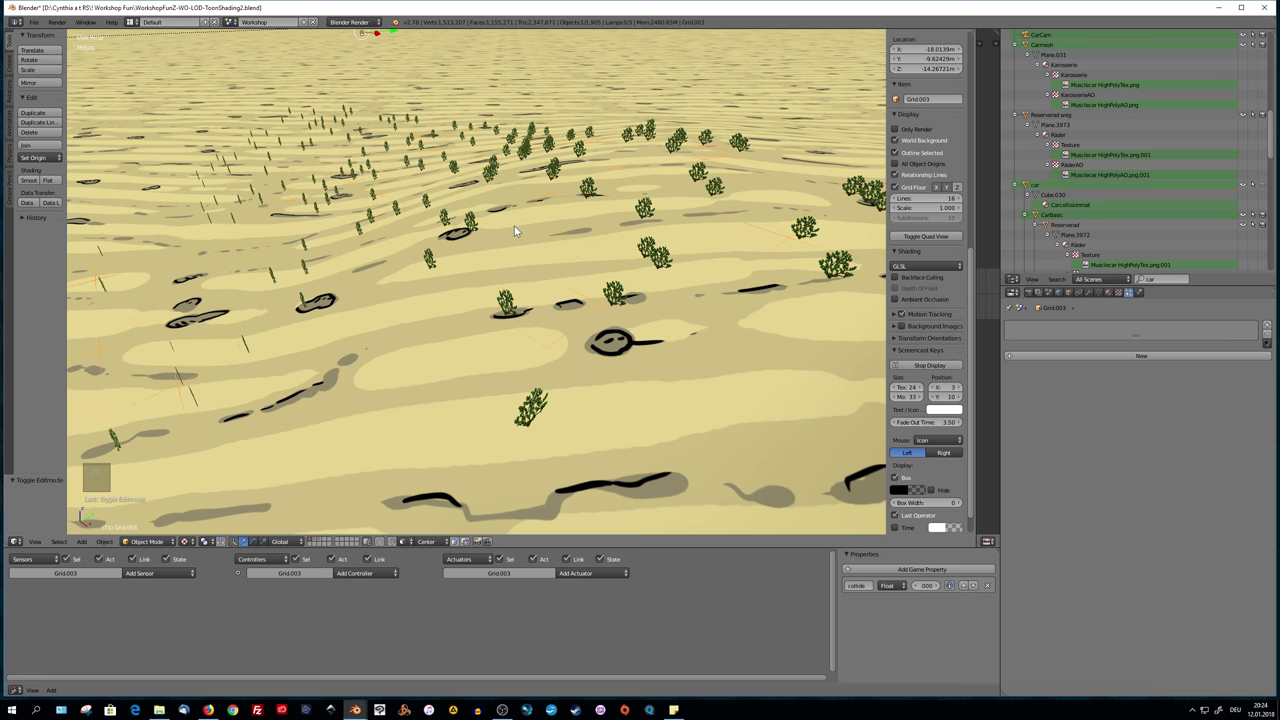
key(g)
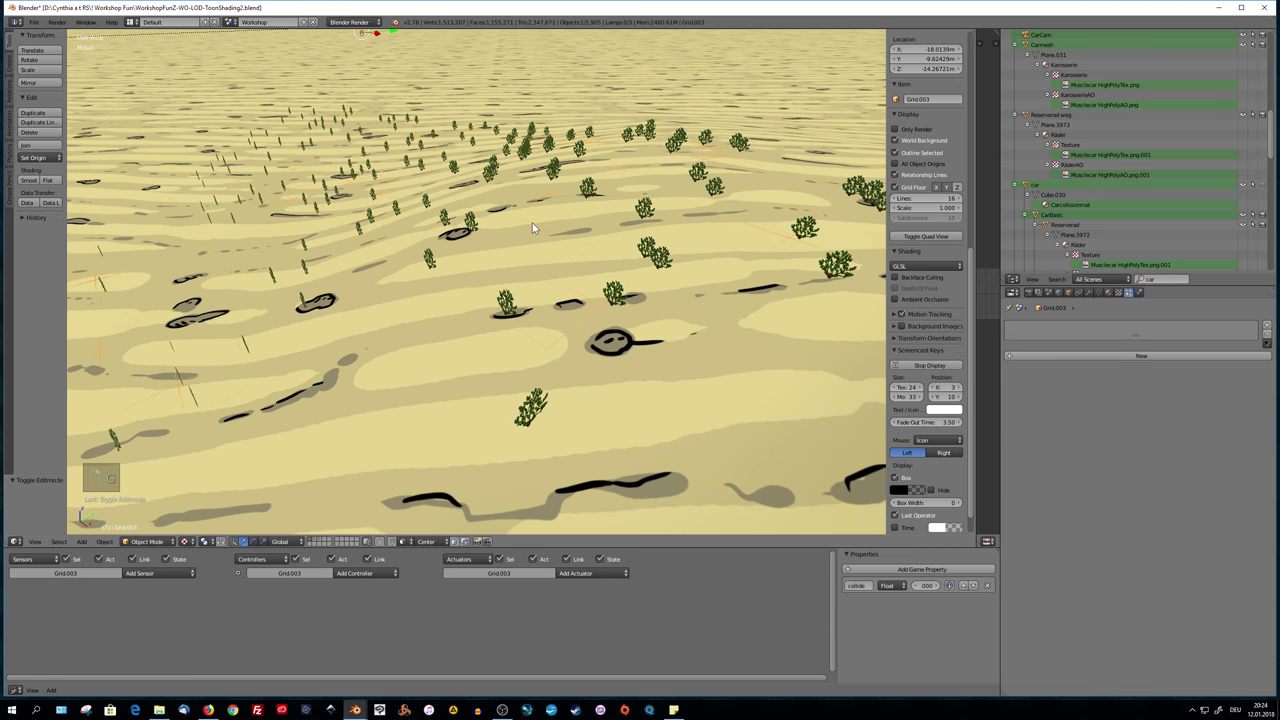
key(g)
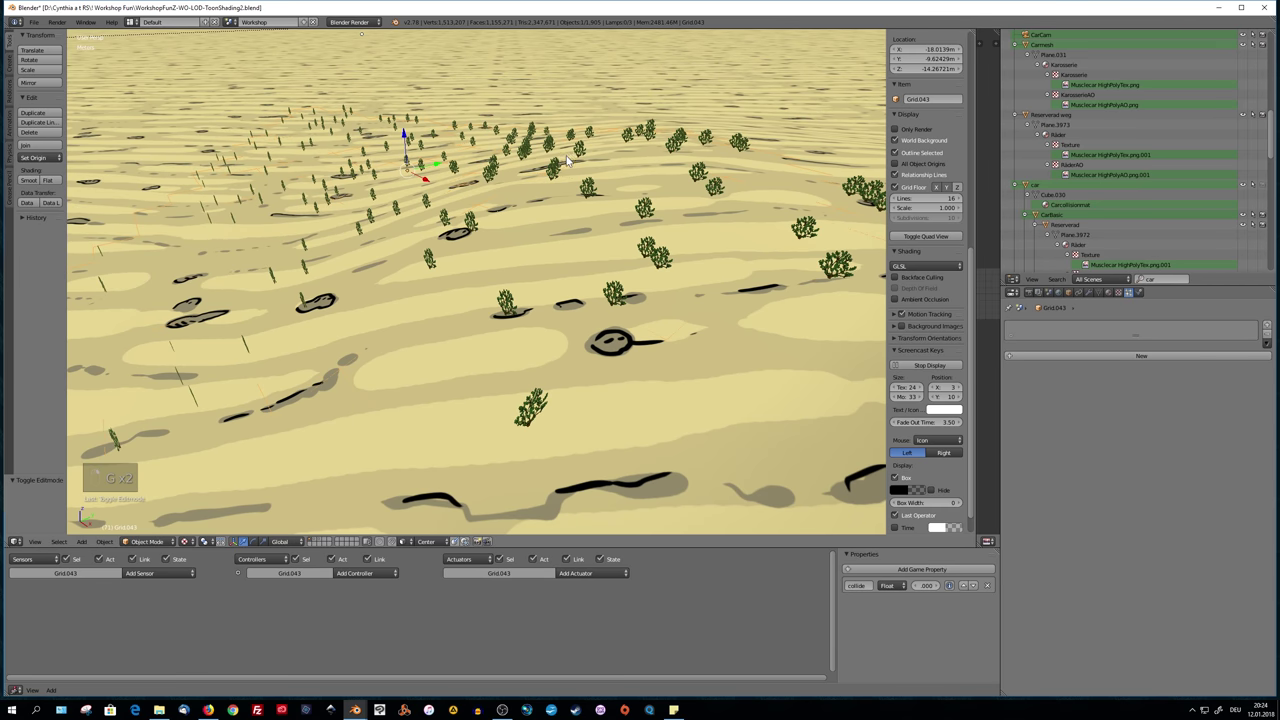
key(Delete)
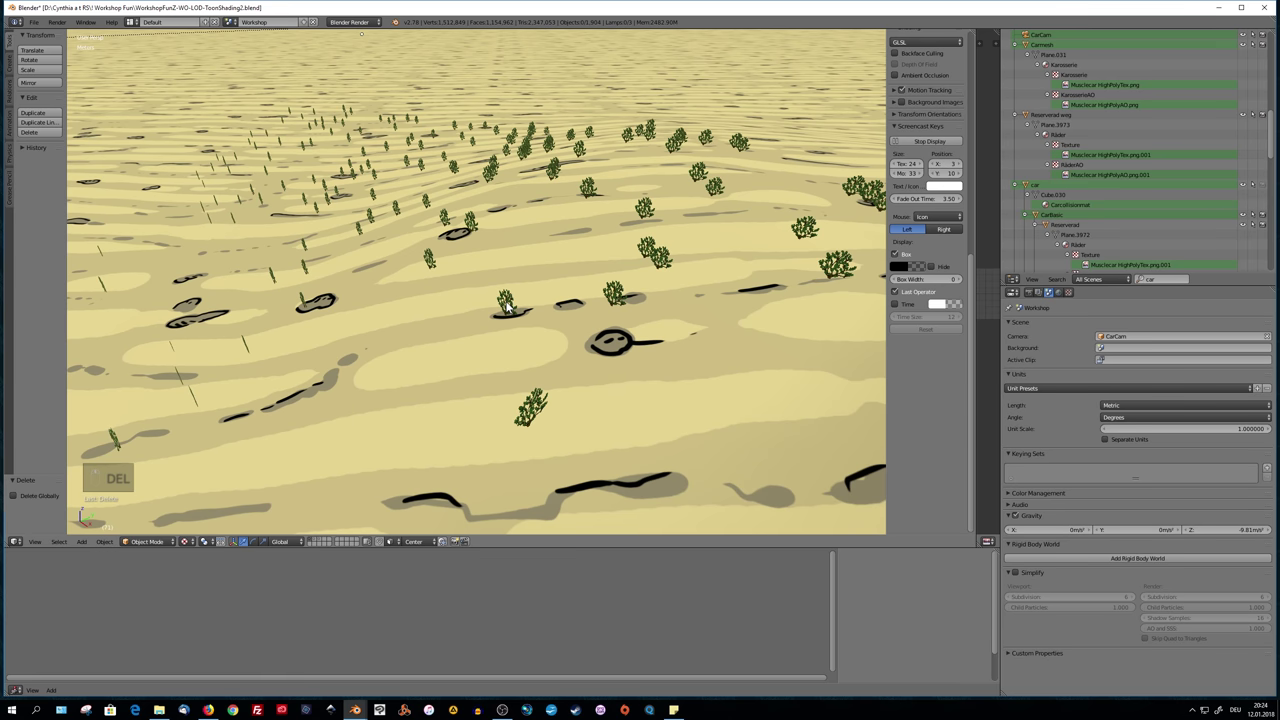
key(g)
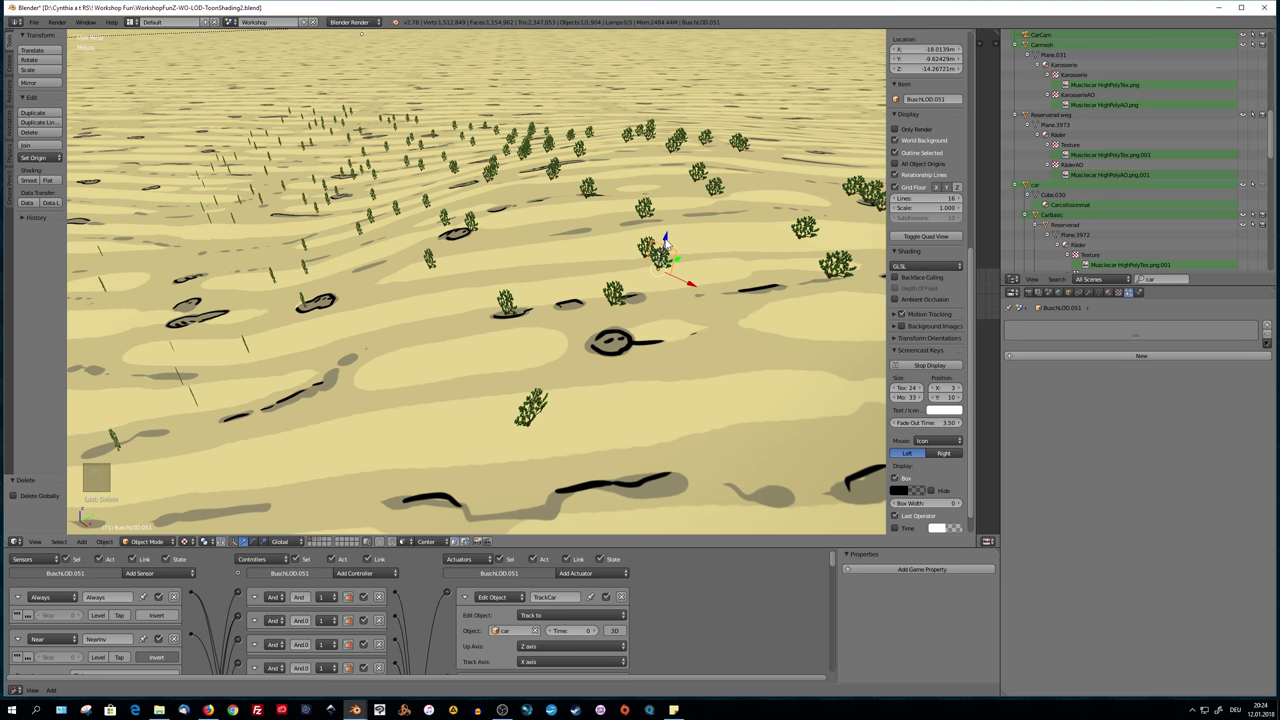
key(g)
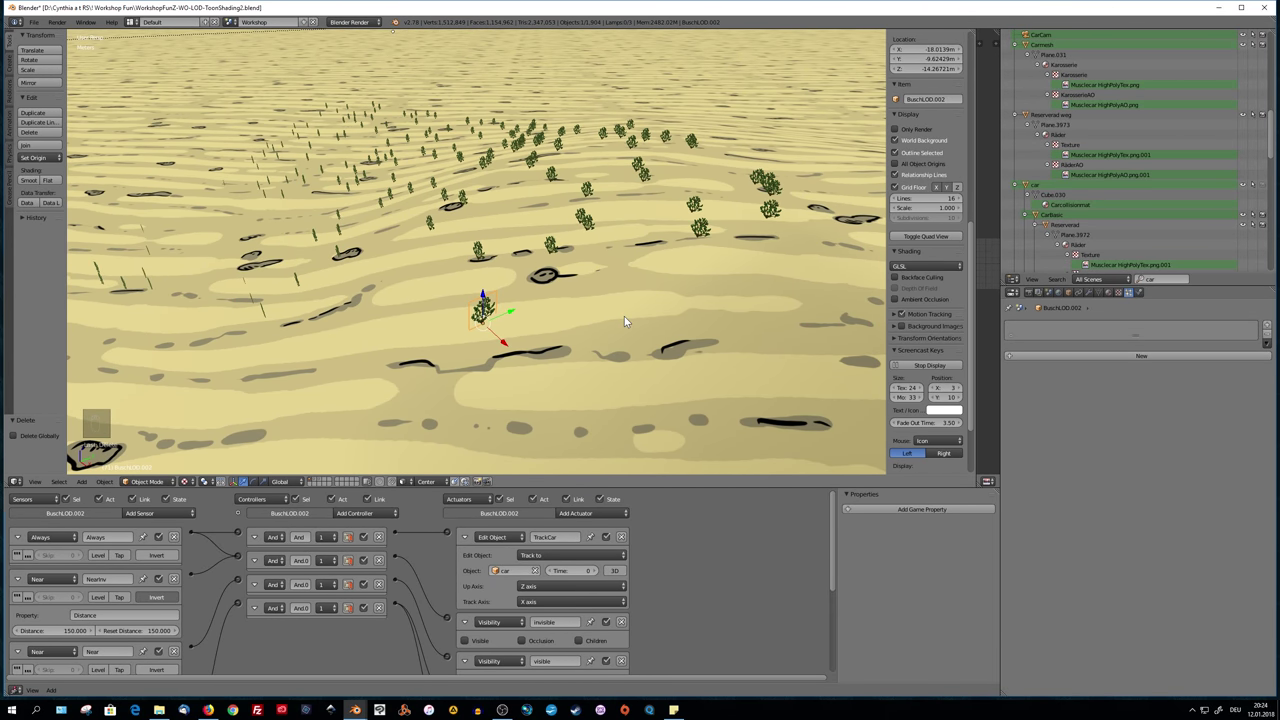
Clear the parent on the bush copies so they stand independently on the desert
key(g)
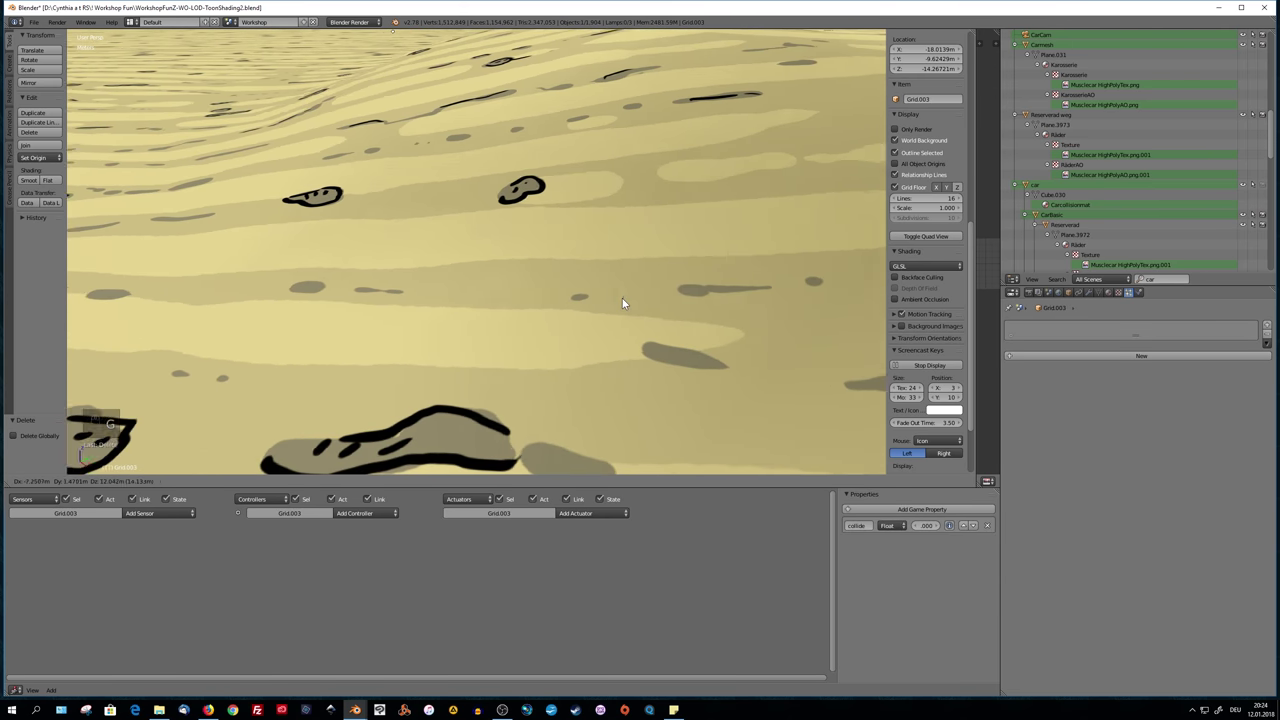
key(h)
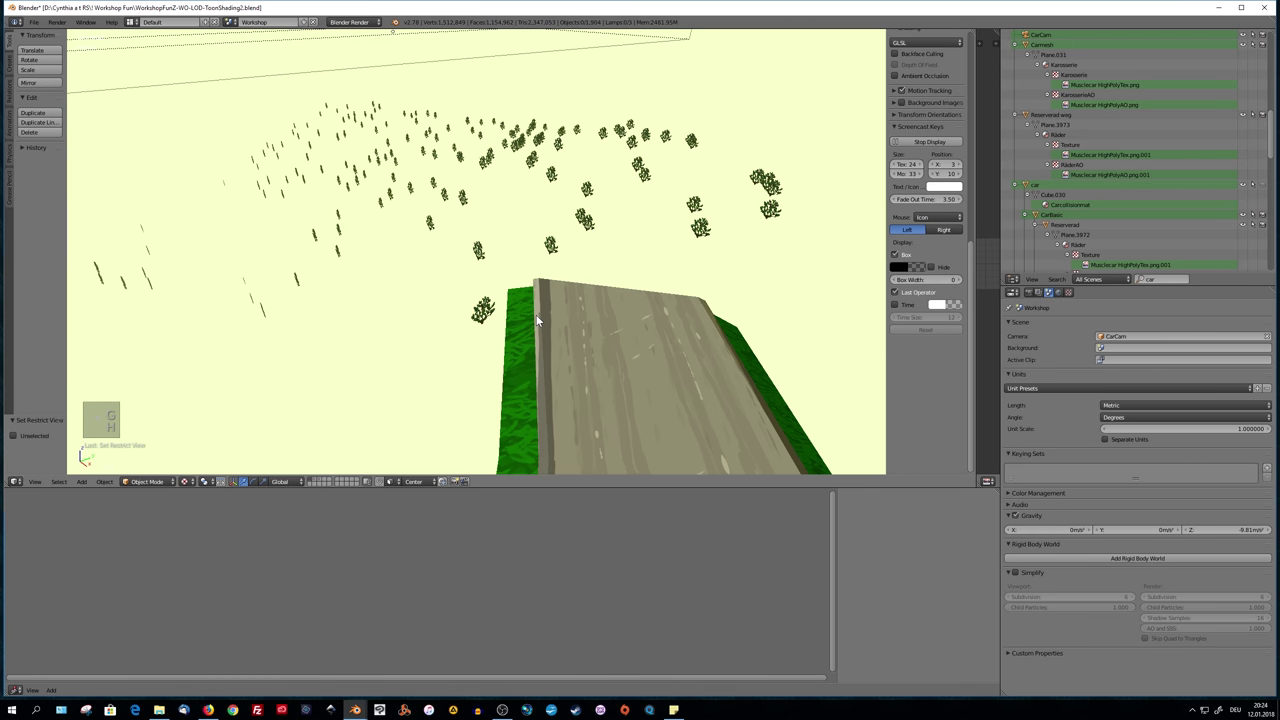
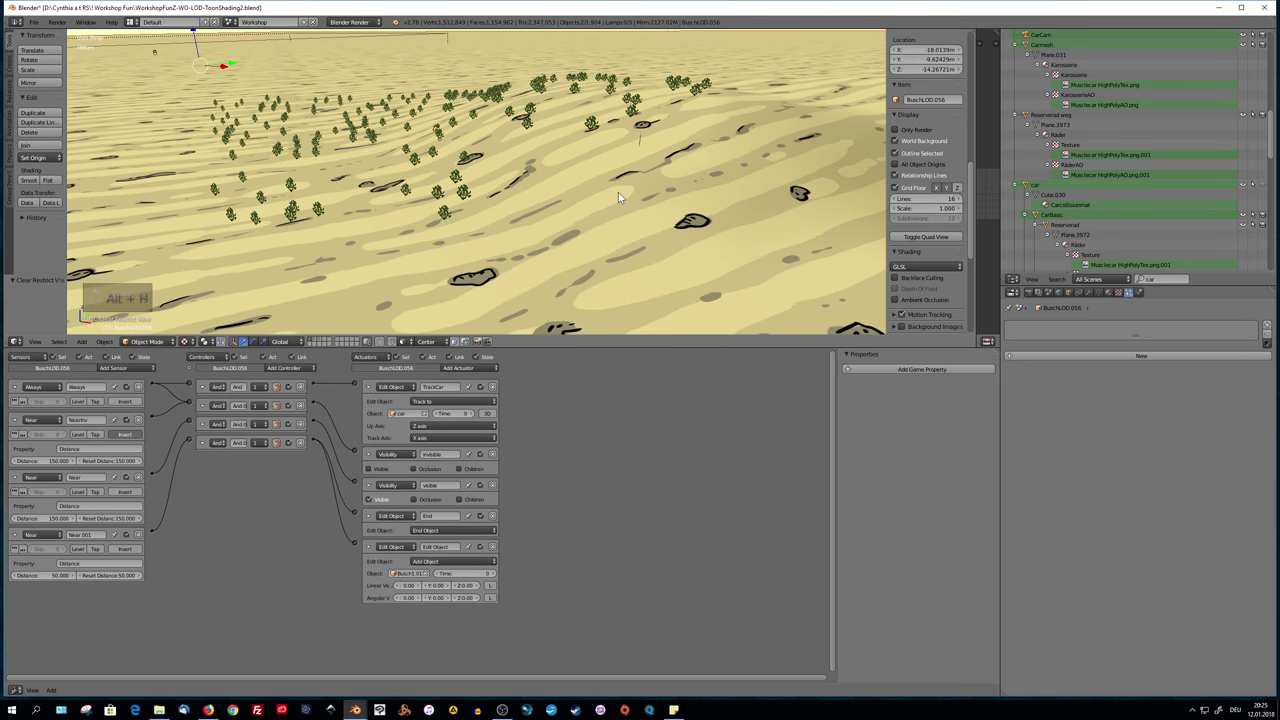
middle_click(638, 189)
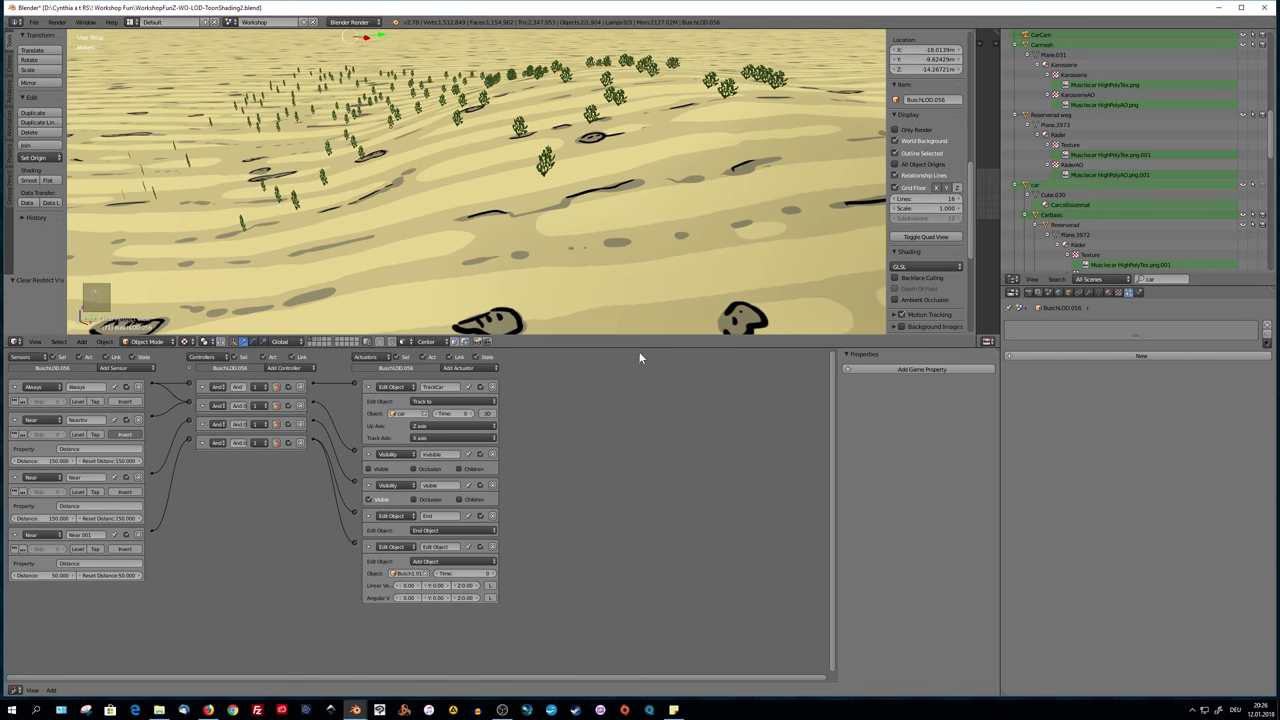